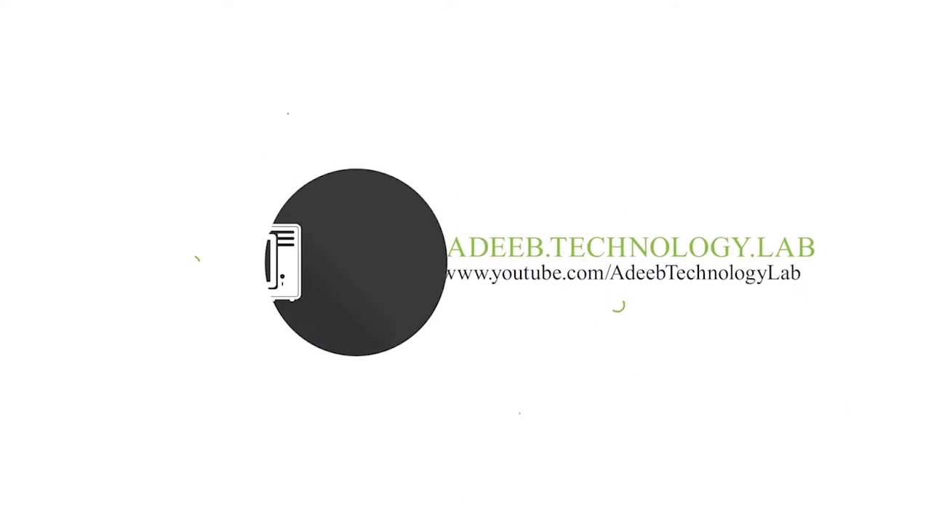
# Open Banner_technical Punjab.psd from File Explorer with Photoshop, reaching the Missing Fonts dialog
pyautogui.click(908, 448)
pyautogui.click(907, 449)
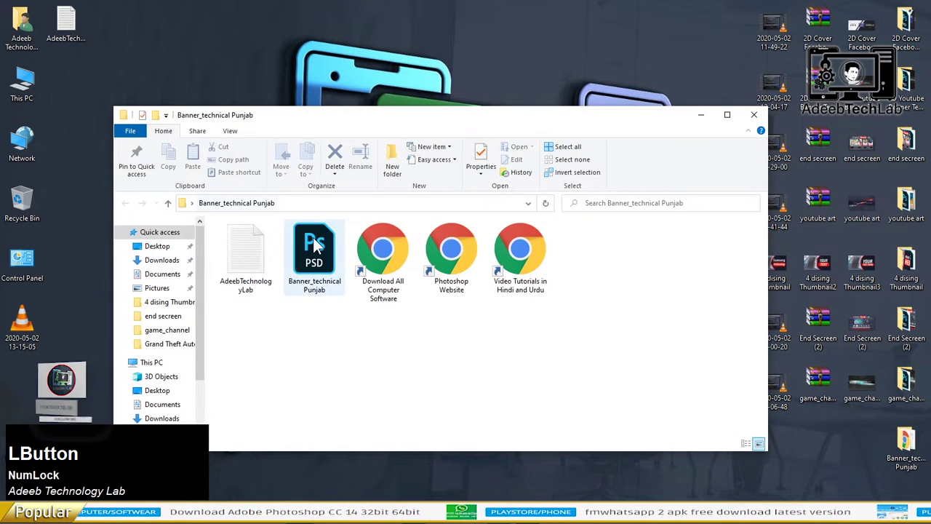
pyautogui.rightClick(319, 246)
pyautogui.click(355, 238)
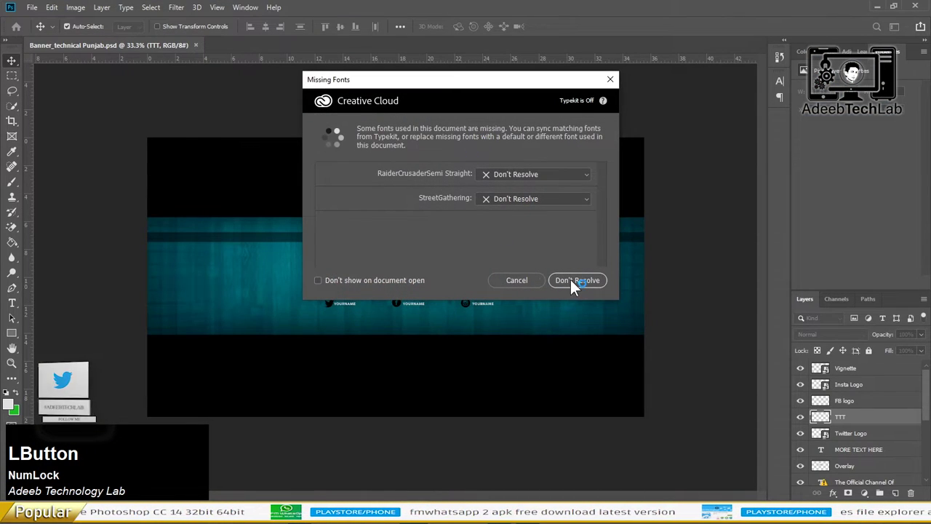
# Dismiss the missing-fonts warning with Don't Resolve and zoom into the Technical Punjab banner
pyautogui.scroll(3)
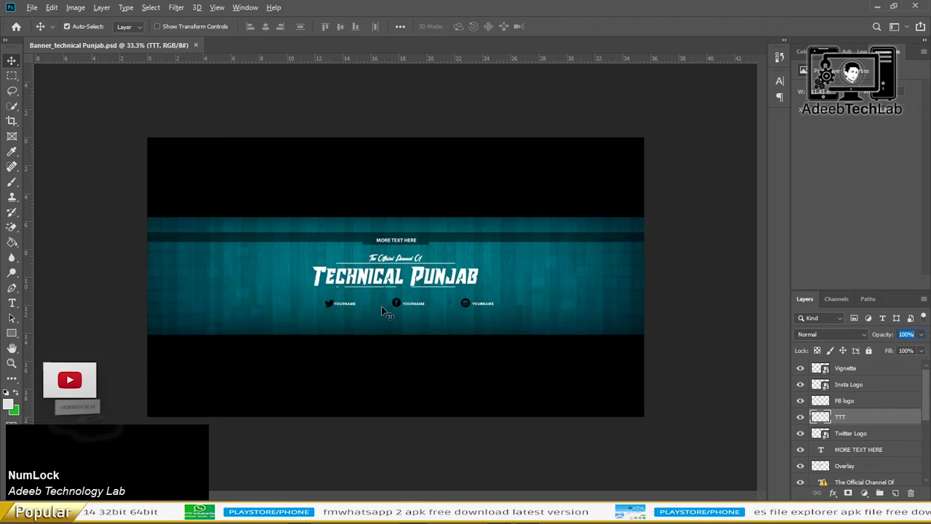
pyautogui.click(497, 439)
pyautogui.scroll(3)
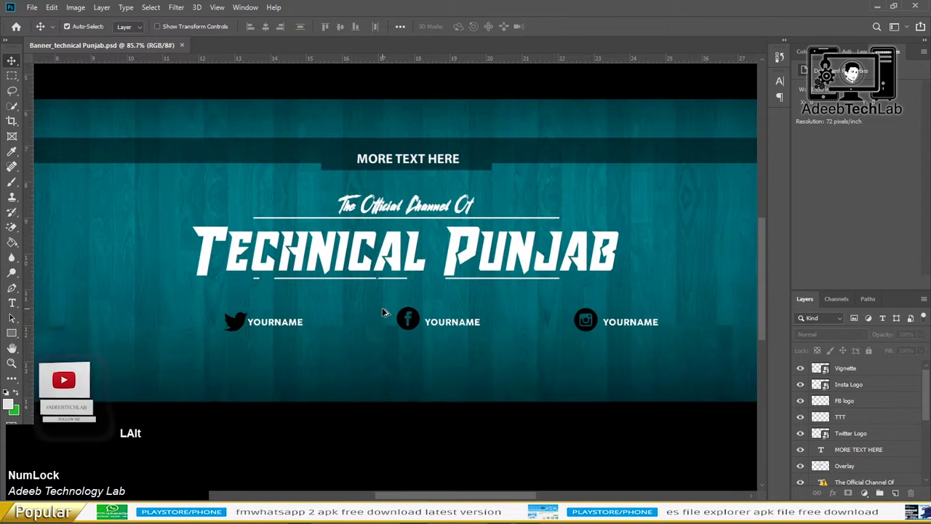
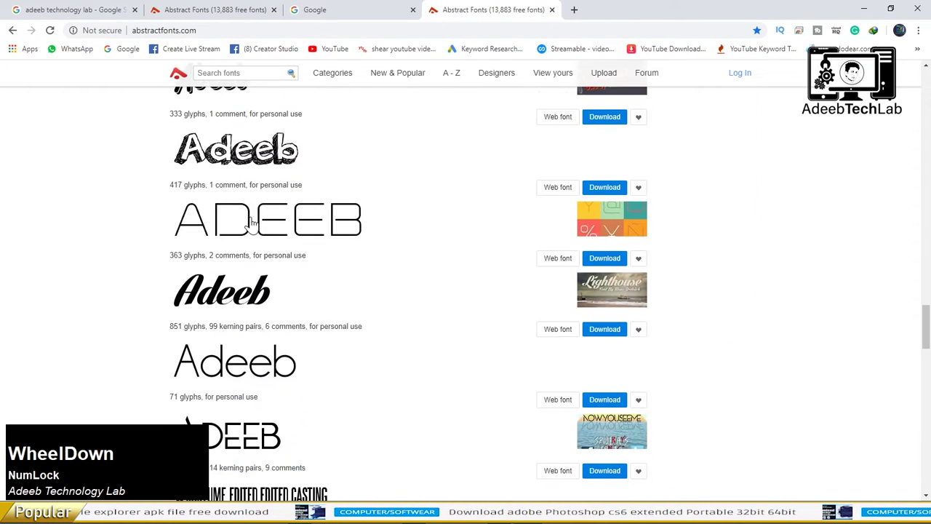
# Retype the Technical Punjab title as 'Adeeb Technology Lab'
pyautogui.click(869, 9)
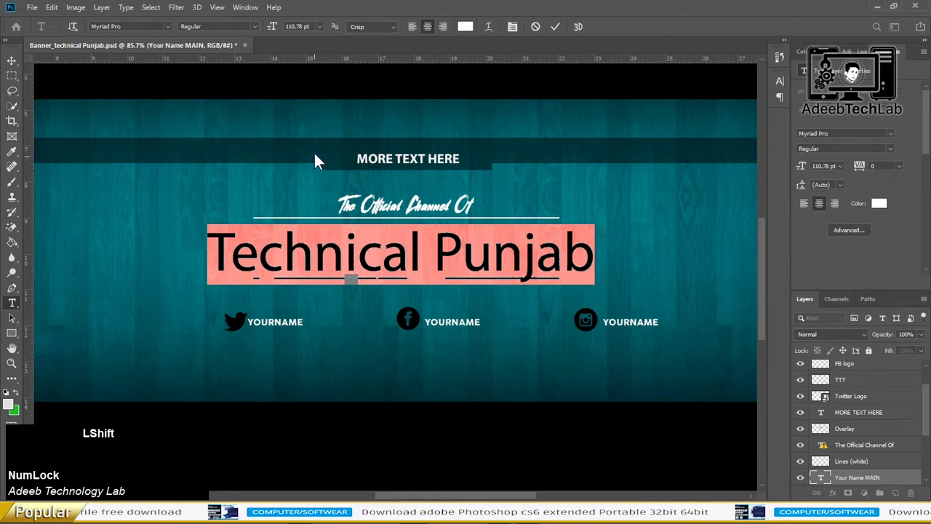
pyautogui.press('shift+a')
pyautogui.write('a')
pyautogui.press('BackSpace')
pyautogui.write('dee')
pyautogui.write('t')
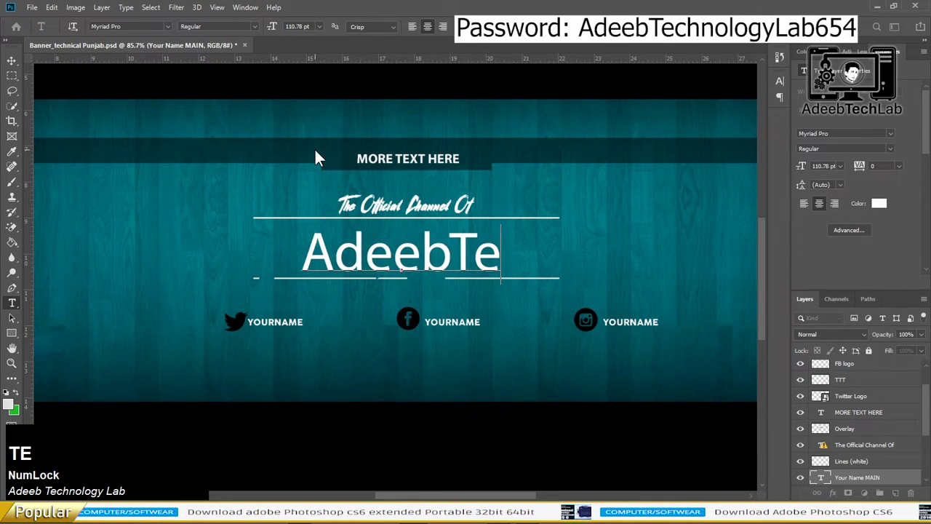
pyautogui.write('l')
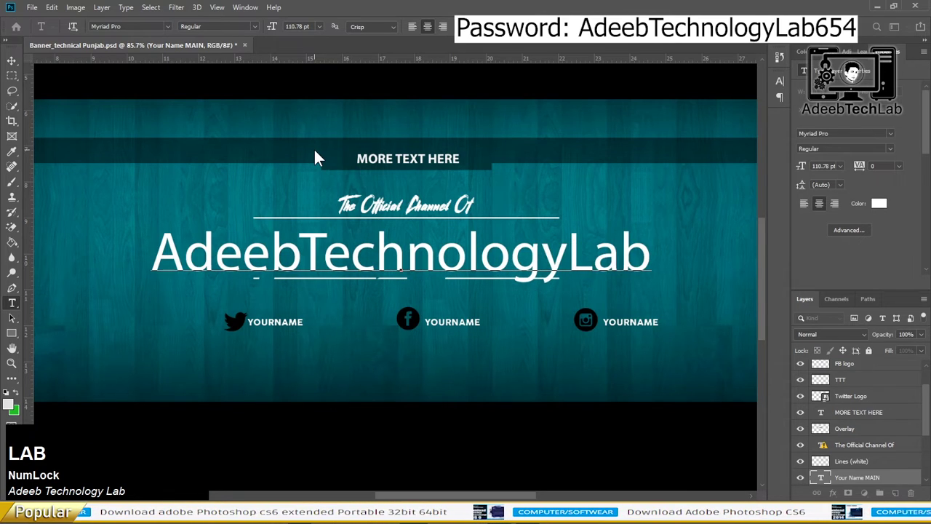
pyautogui.write('ab')
pyautogui.press('space')
# Set the title in Acumin Variable Concept Bold with an increased italic slant
pyautogui.click(12, 67)
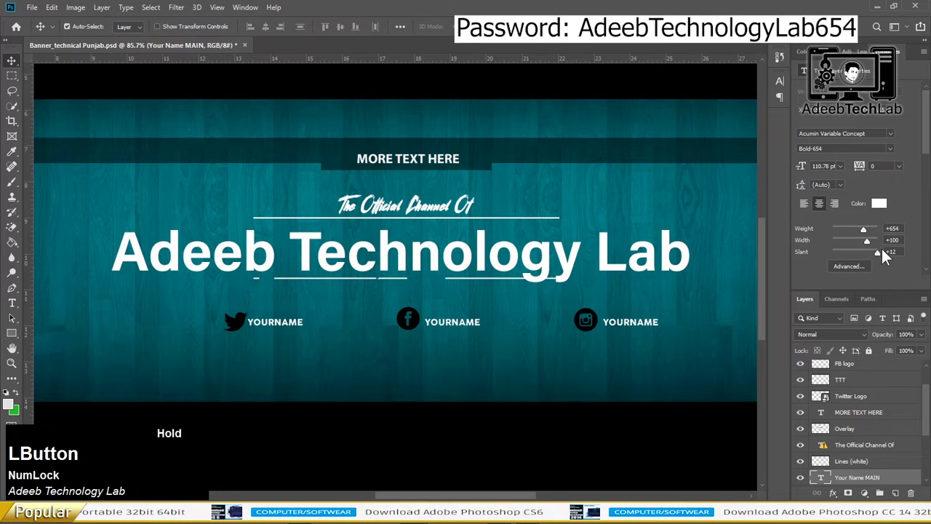
pyautogui.press('t')
pyautogui.press('Return')
pyautogui.press('Up')
pyautogui.press('Down')
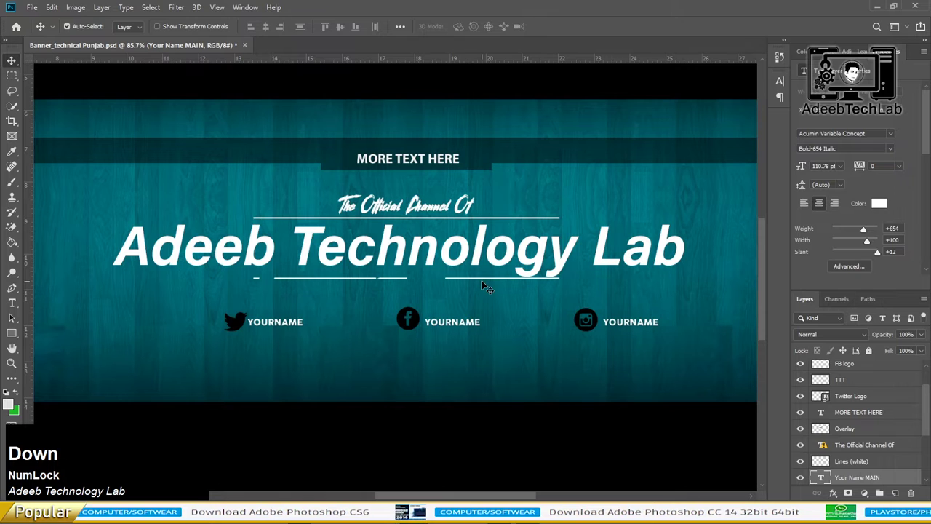
# Target the YOURNAME text beside the Twitter logo and switch to the browser for the handle
pyautogui.scroll(-3)
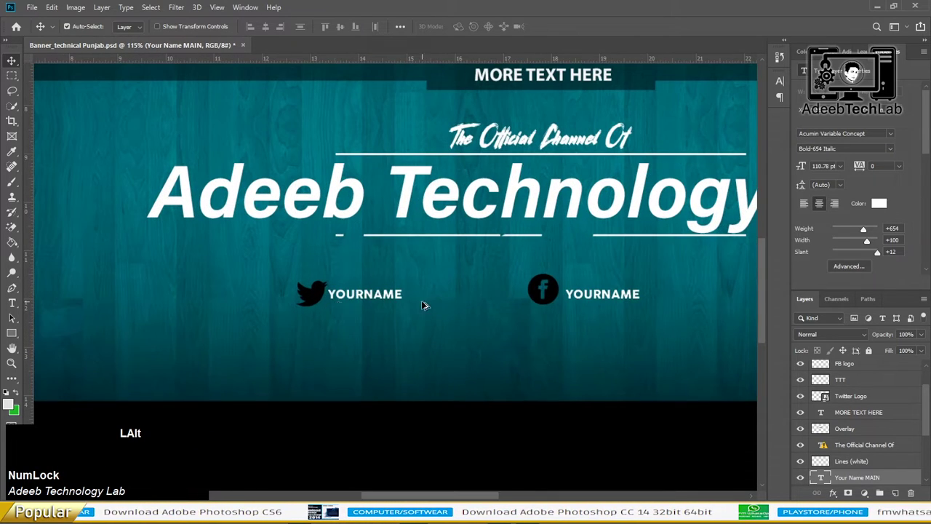
pyautogui.click(370, 310)
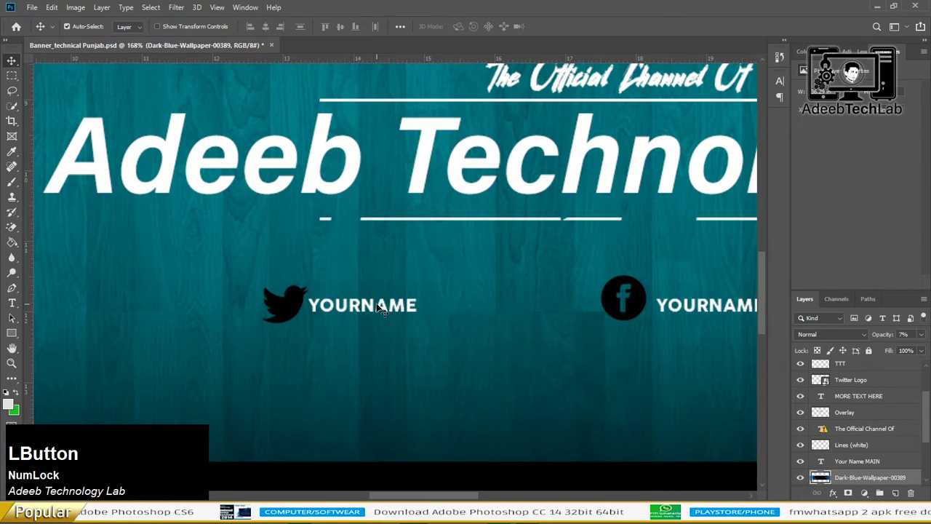
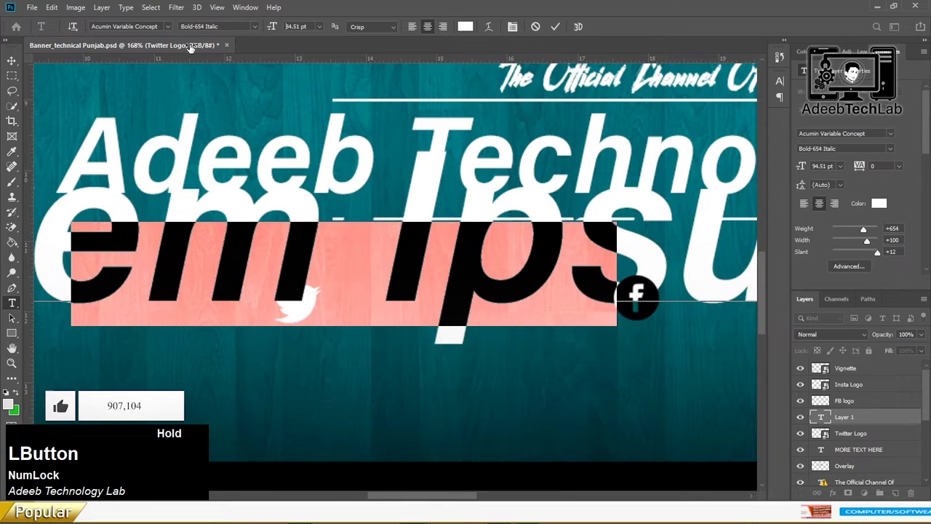
pyautogui.press('alt+Tab')
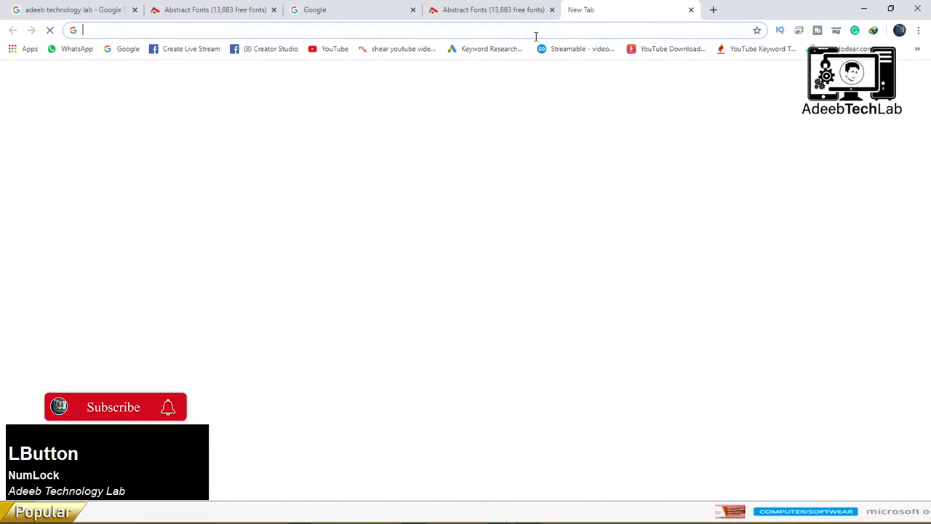
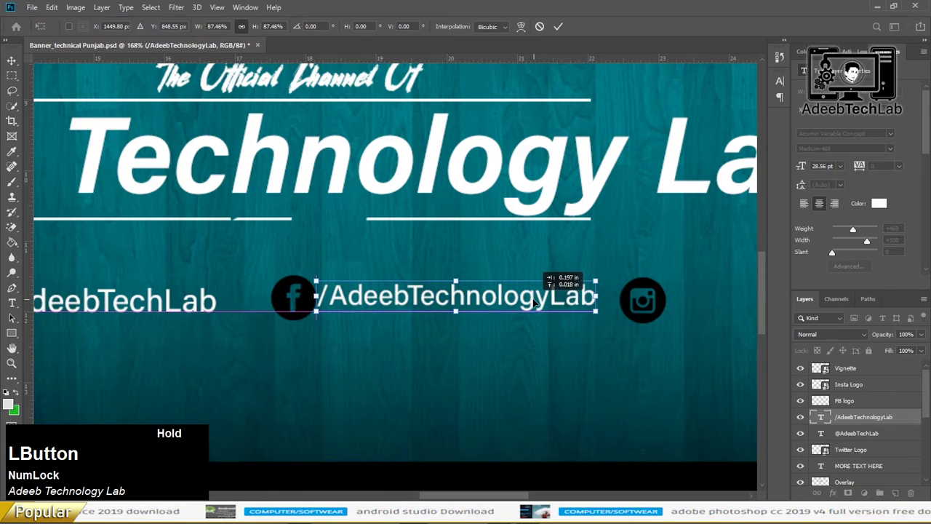
# Duplicate the Facebook handle layer and copy the Instagram profile address from the browser
pyautogui.press('Return')
pyautogui.press('Right')
pyautogui.press('Down')
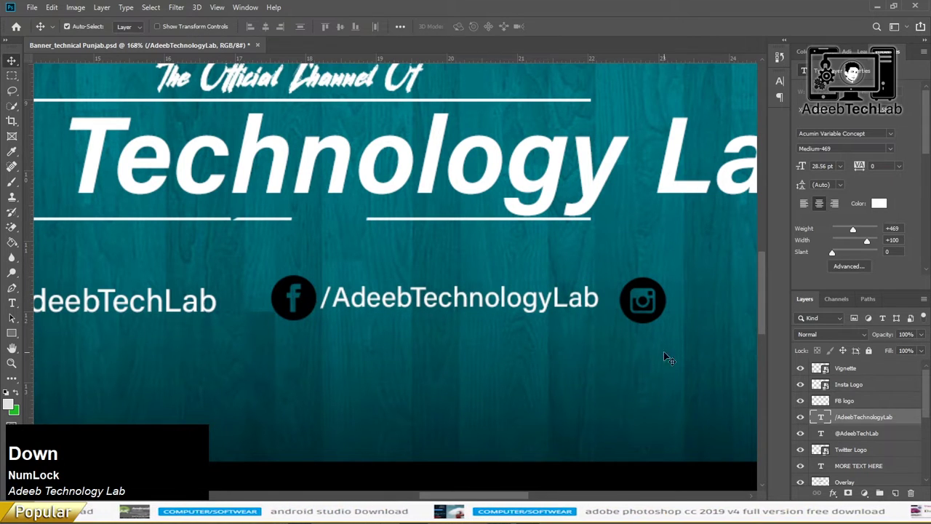
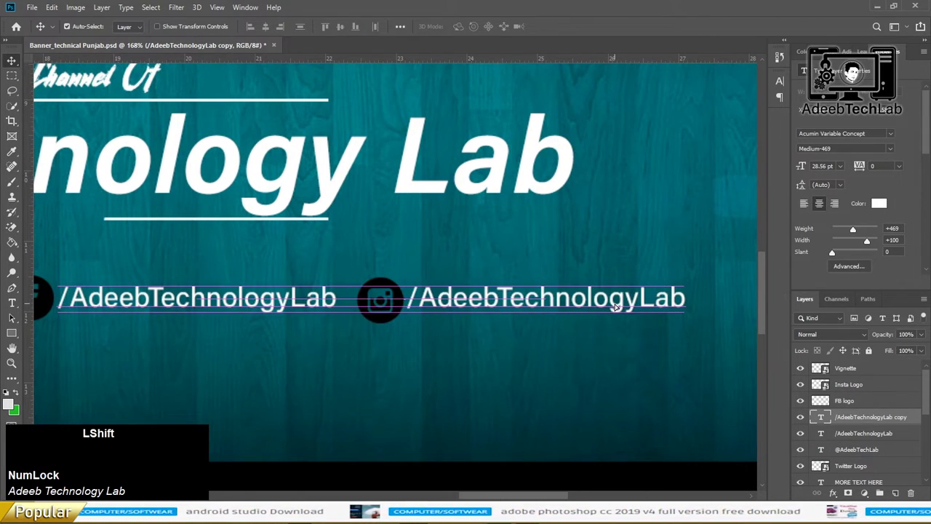
pyautogui.press('Tab')
pyautogui.press('a')
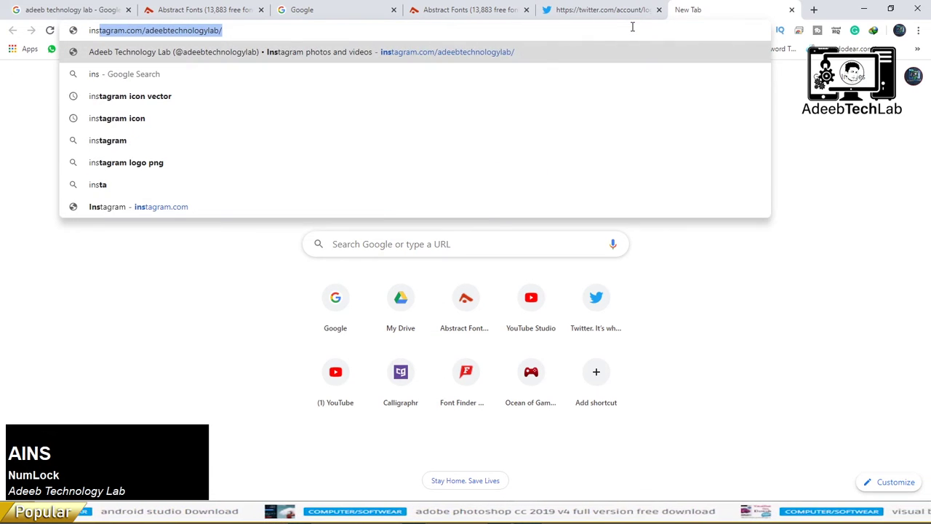
pyautogui.press('shift+Left')
pyautogui.press('c')
pyautogui.press('alt+Tab')
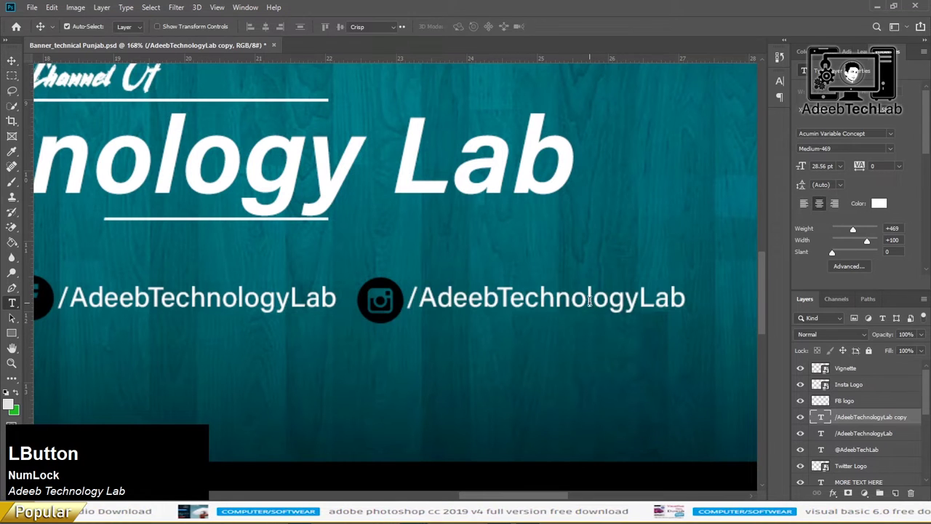
# Paste the Instagram handle beside its logo and capitalise it as /AdeebTechnologyLab
pyautogui.press('v')
pyautogui.press('Left')
pyautogui.press('Left')
pyautogui.press('l')
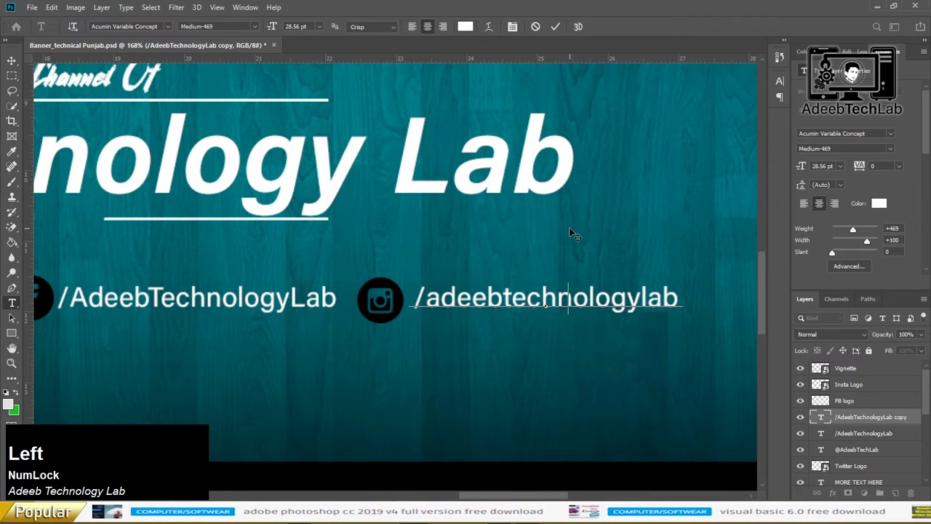
pyautogui.press('Left')
pyautogui.press('t')
pyautogui.press('Left')
pyautogui.press('Right')
pyautogui.press('a')
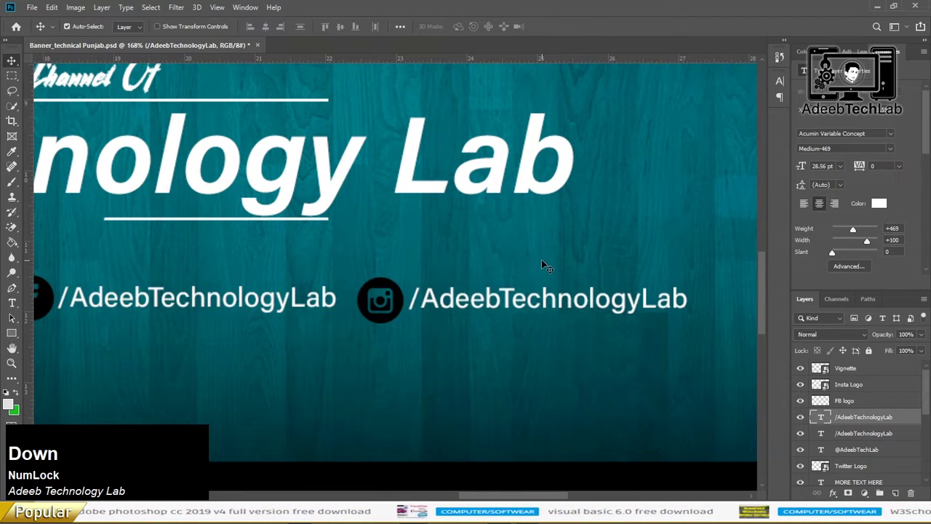
pyautogui.press('0')
pyautogui.scroll(3)
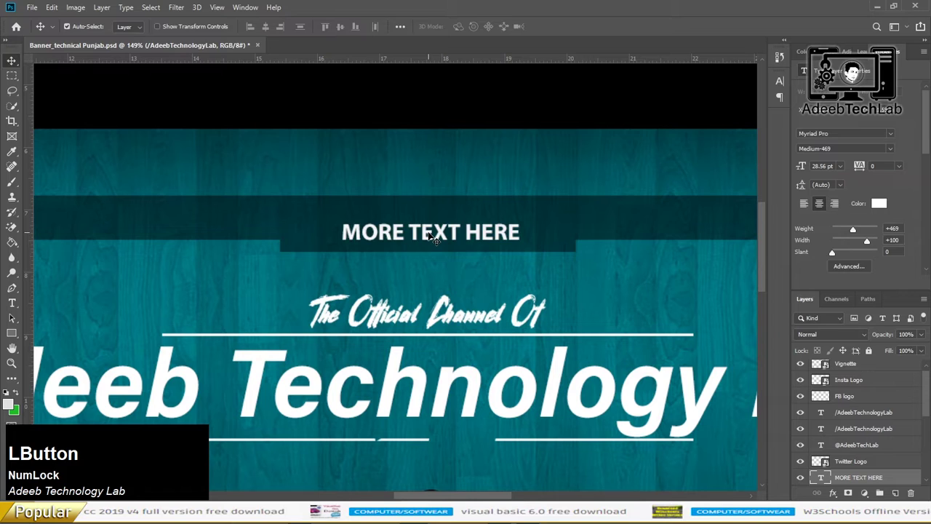
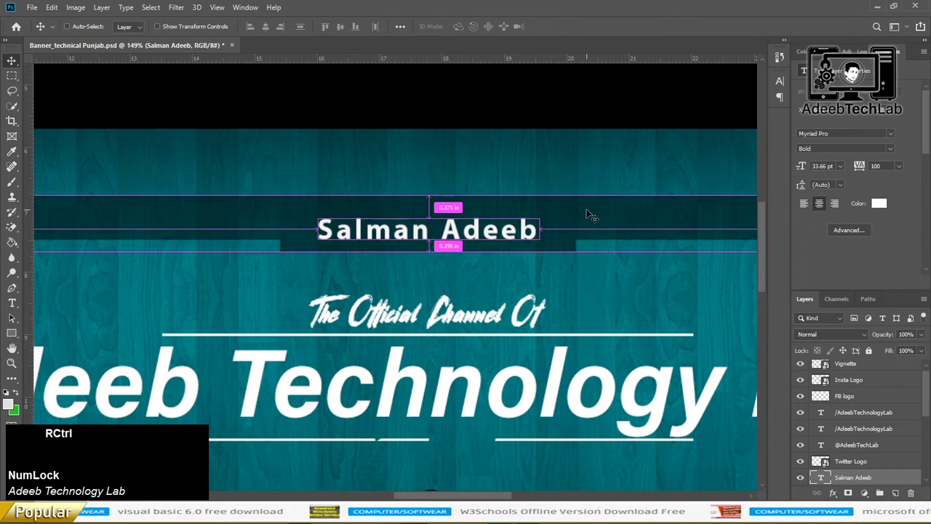
pyautogui.press('0')
# Flatten the banner and save it as a maximum-quality (12) JPEG
pyautogui.press('s')
pyautogui.press('s')
pyautogui.press('ctrl+shift+Num_Lock')
pyautogui.click(188, 242)
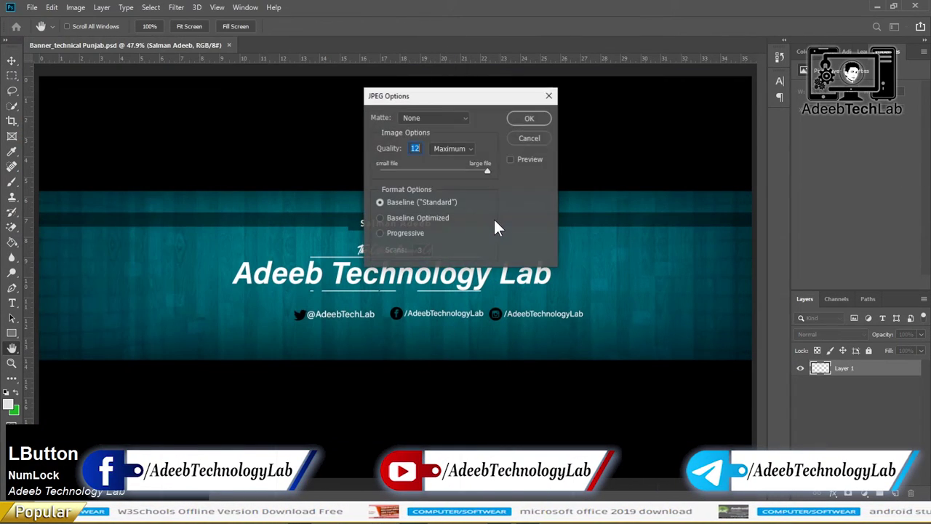